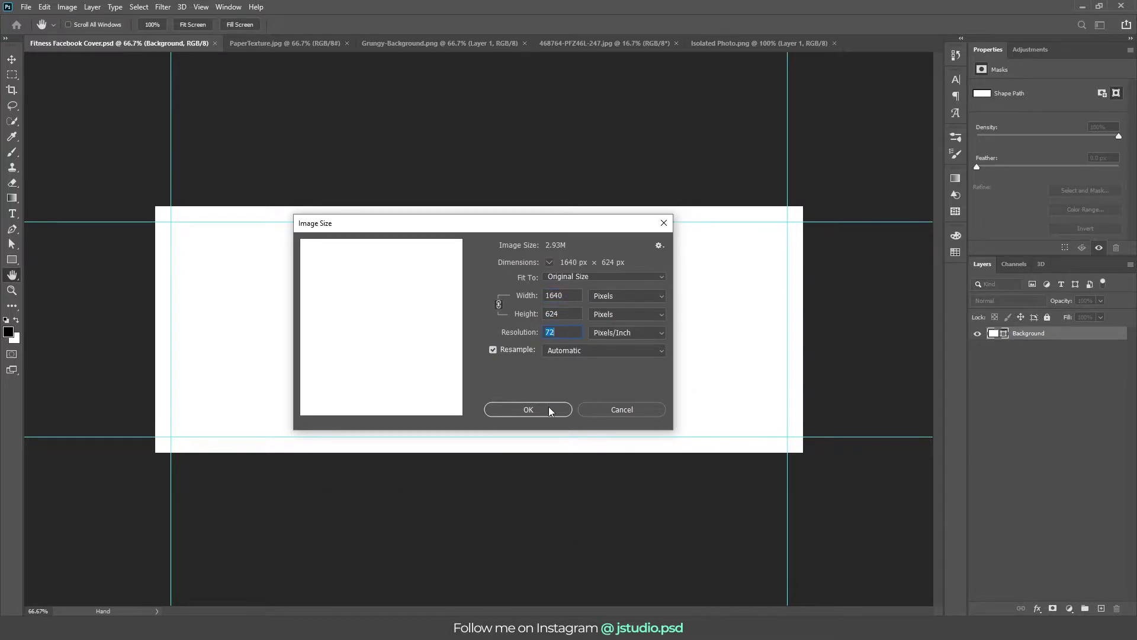
Step: Copy the whole grey fabric PaperTexture image for use in the Fitness Facebook Cover
key(ctrl+;)
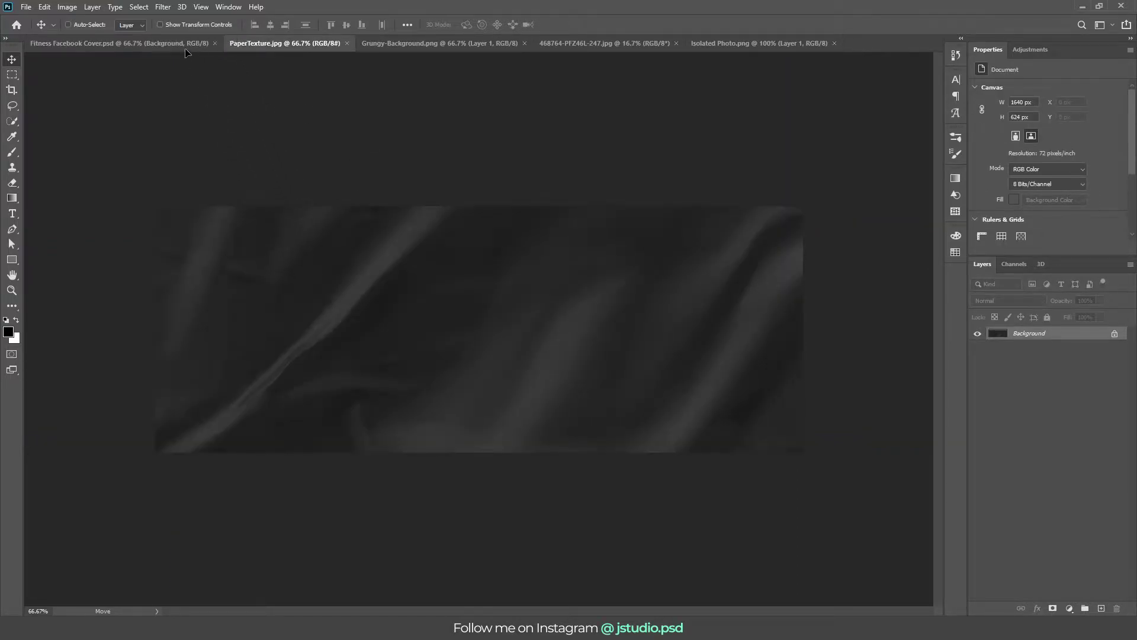
Step: Paste the fabric texture as Layer 1 filling the 1640×624 canvas and deselect
key(ctrl+a)
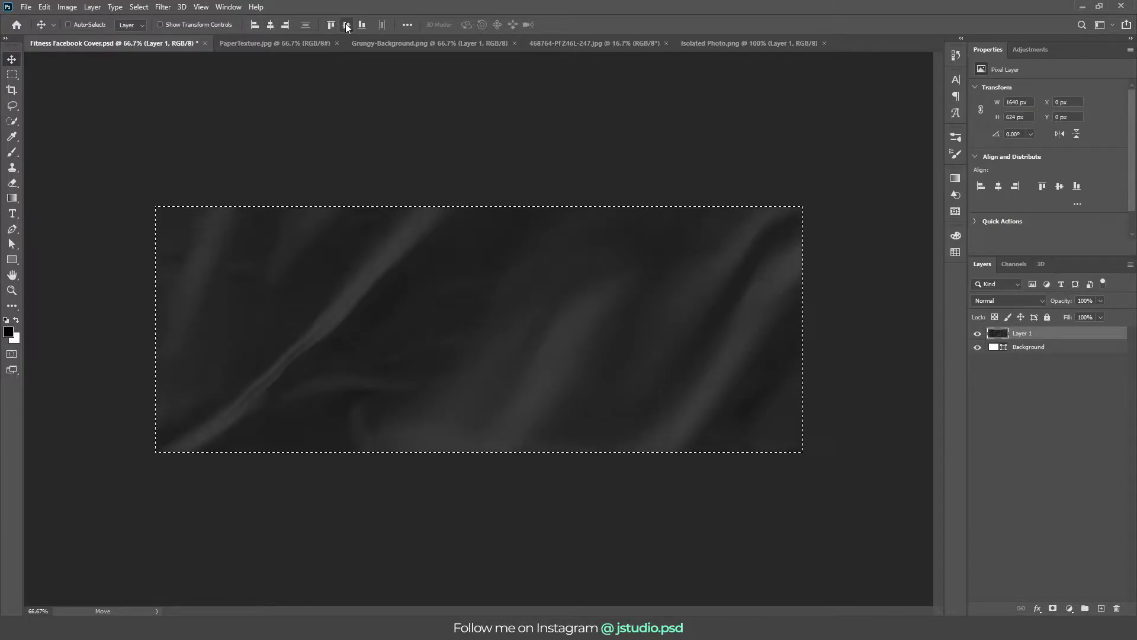
key(ctrl+d)
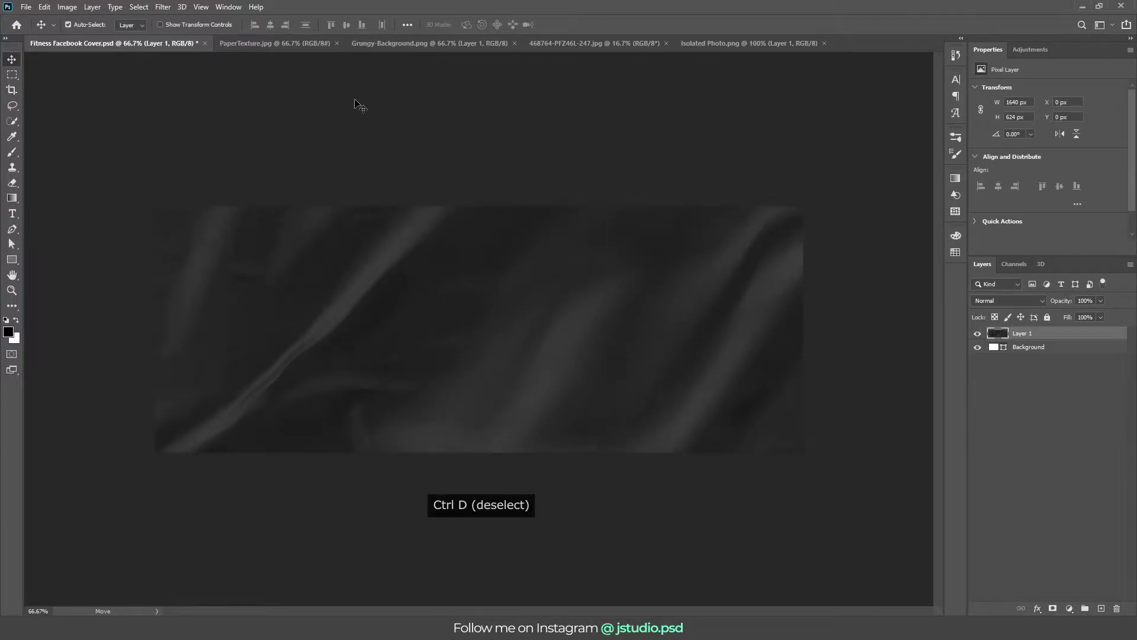